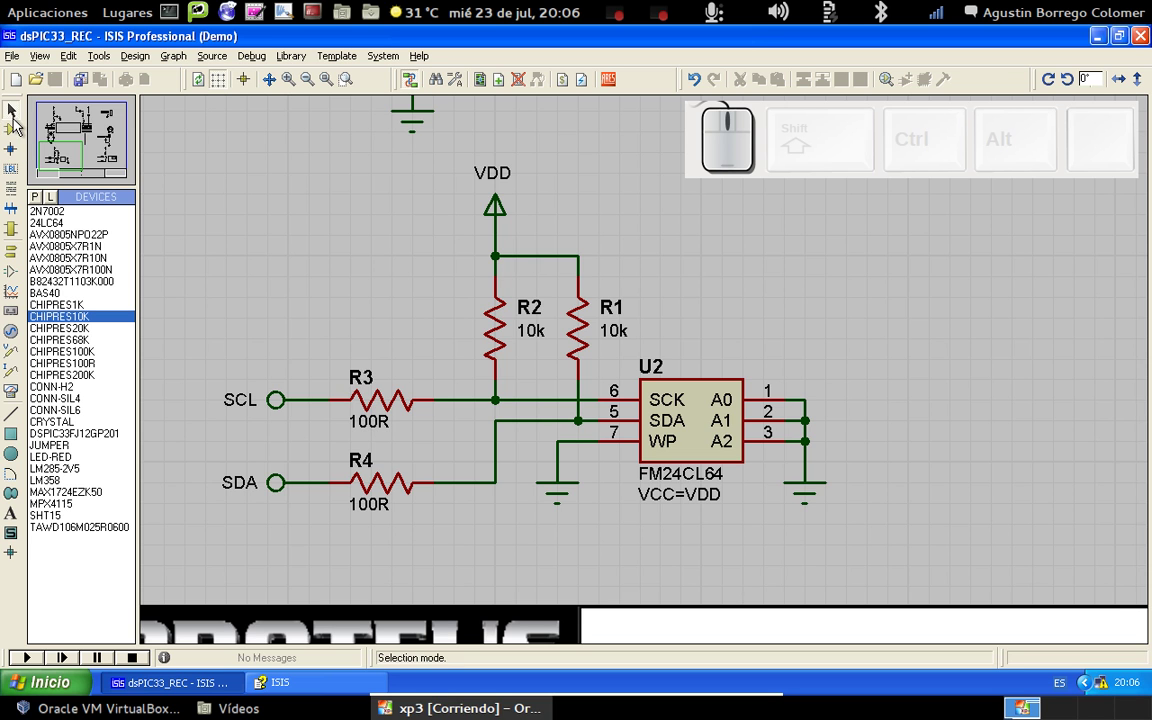
- Toggle between component-placement and selection mode without placing a new resistor
click(22, 136)
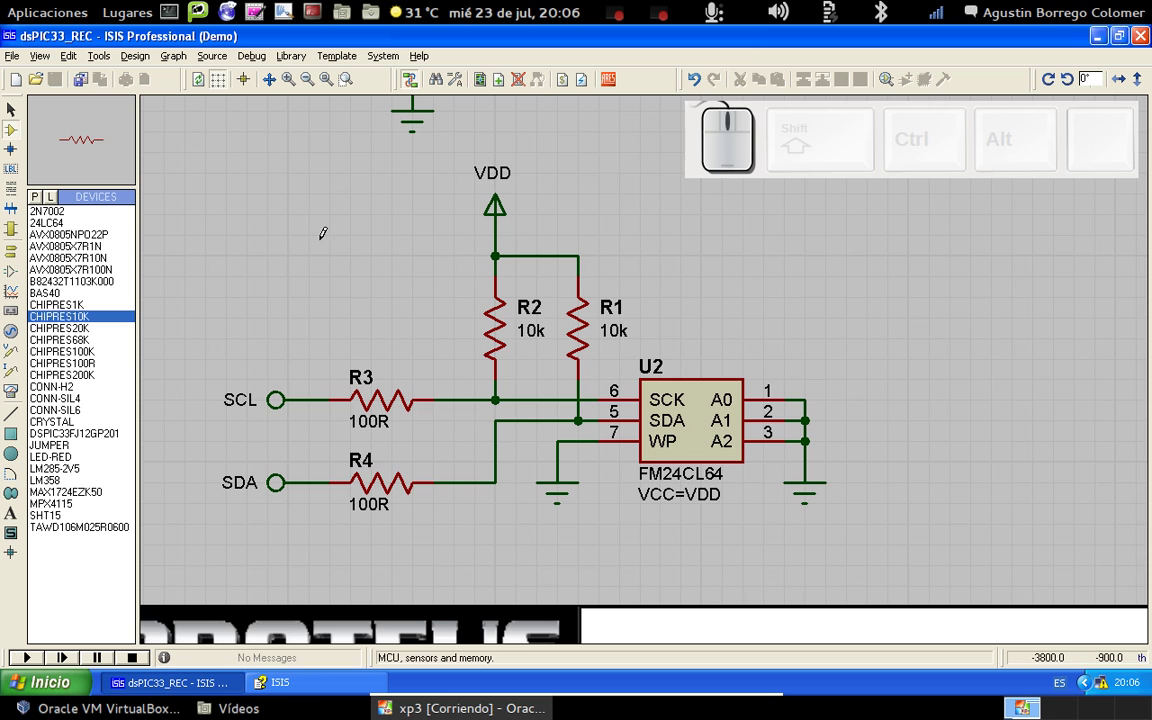
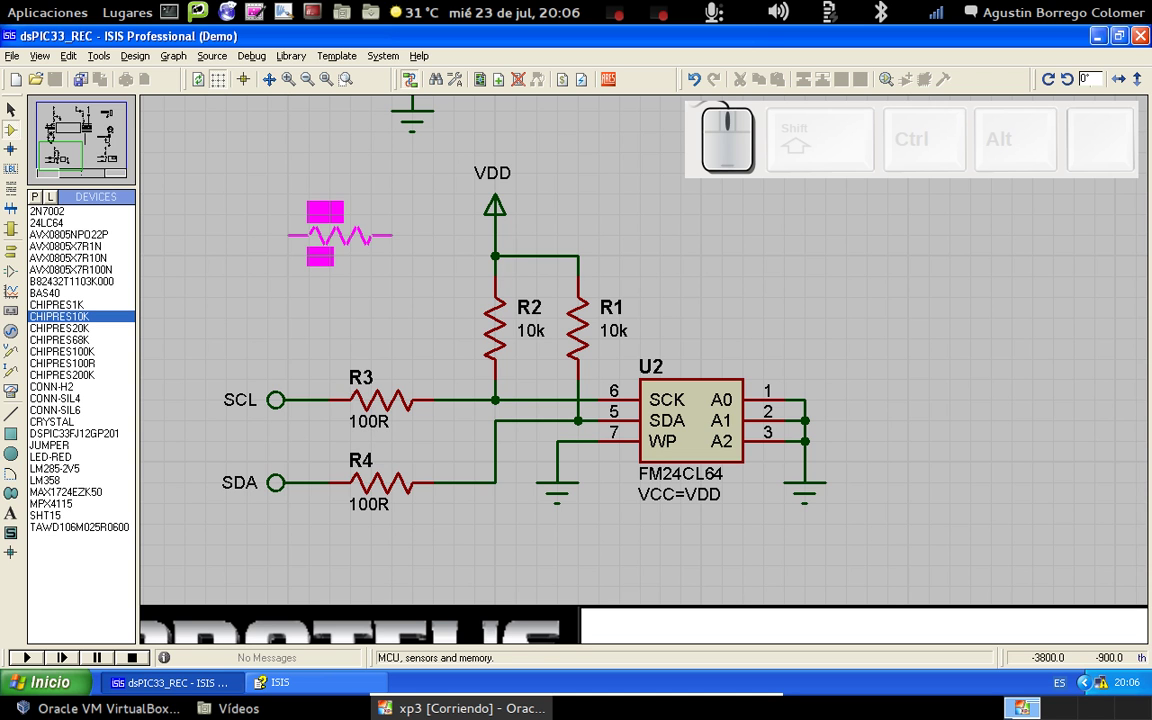
key(Escape)
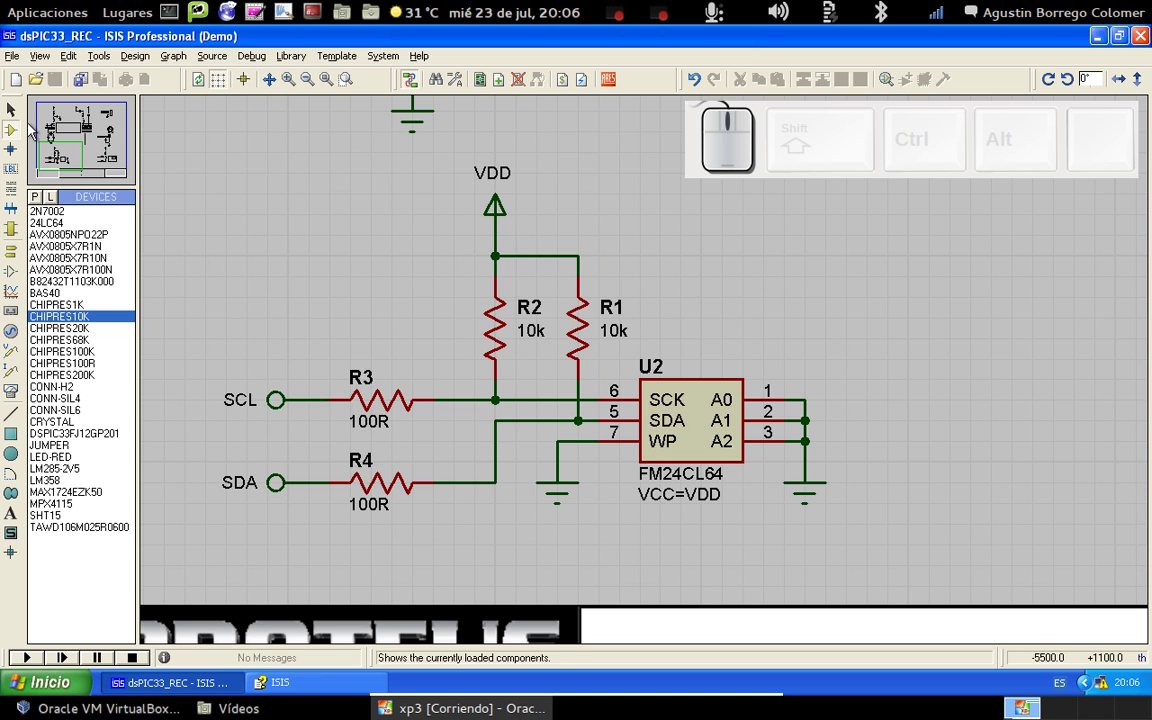
click(22, 116)
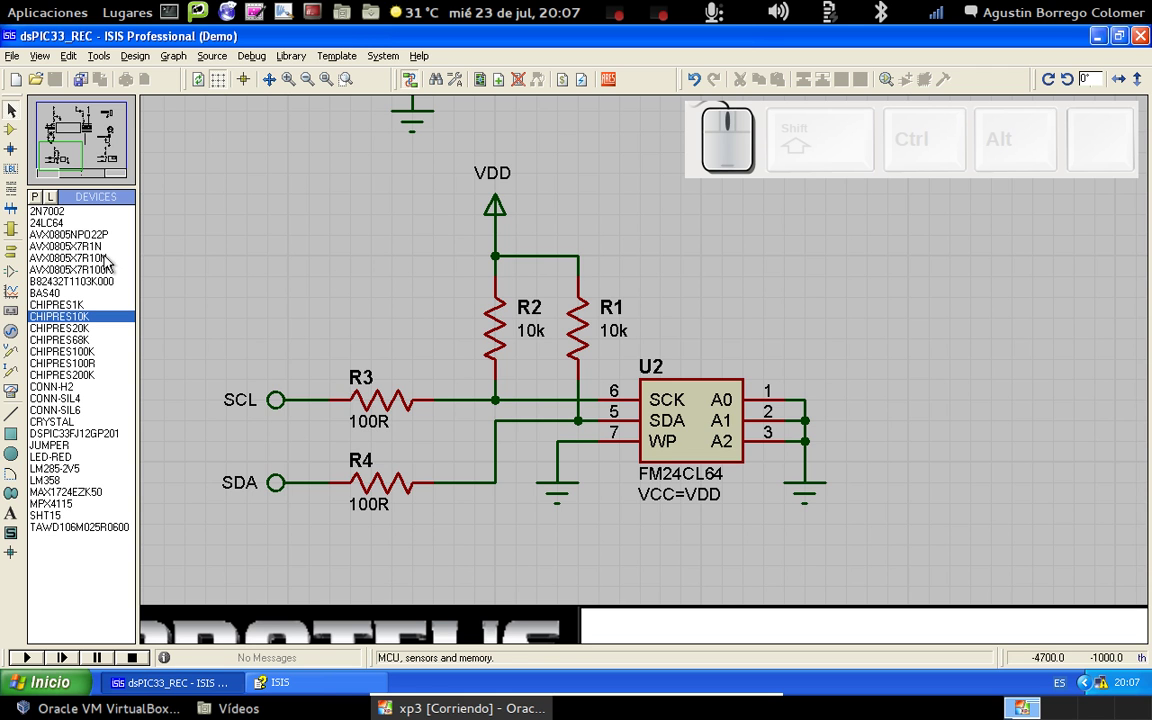
click(16, 136)
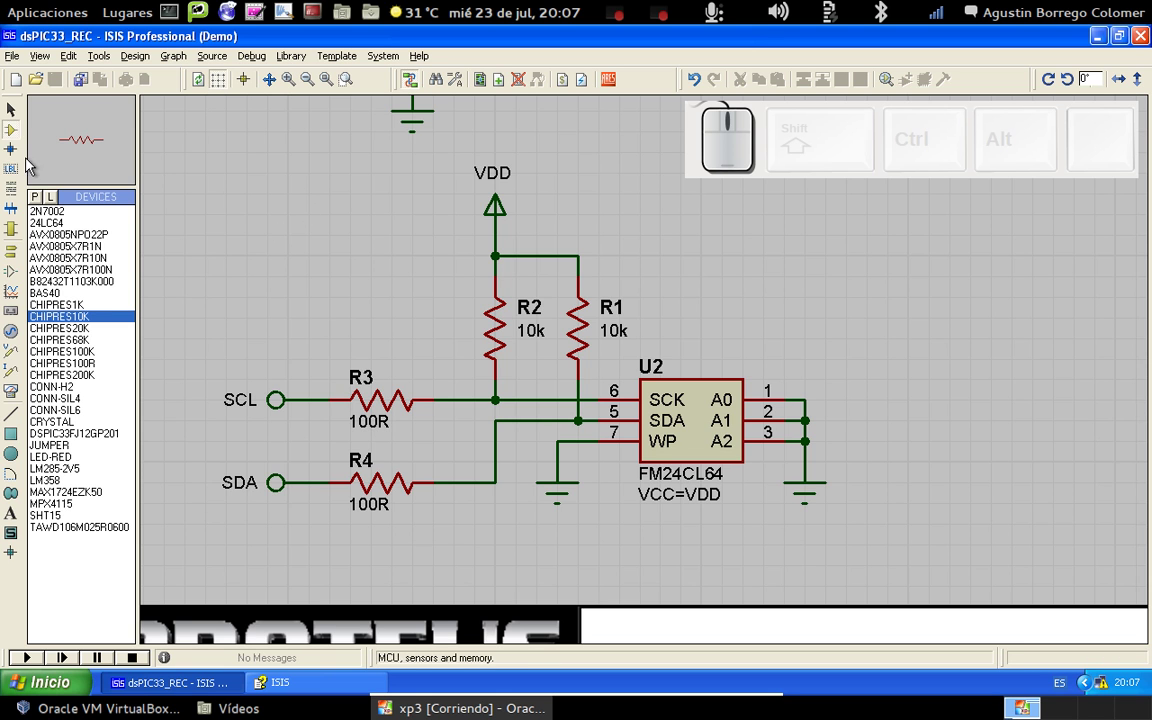
click(16, 120)
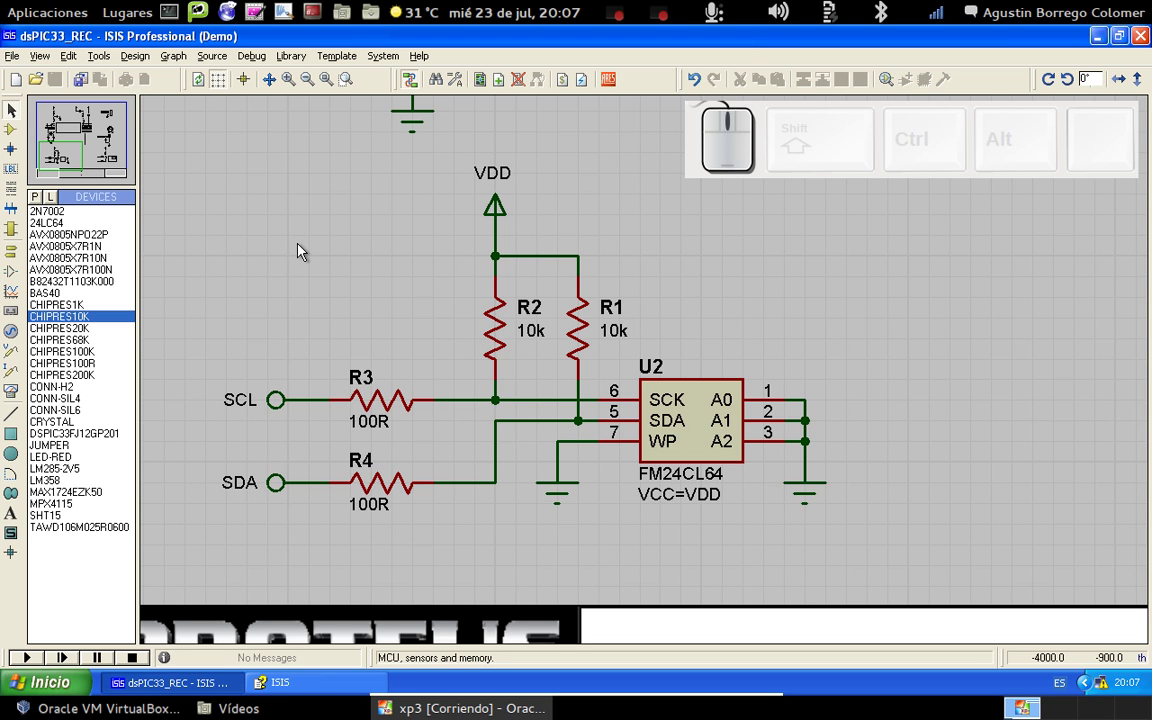
key(x)
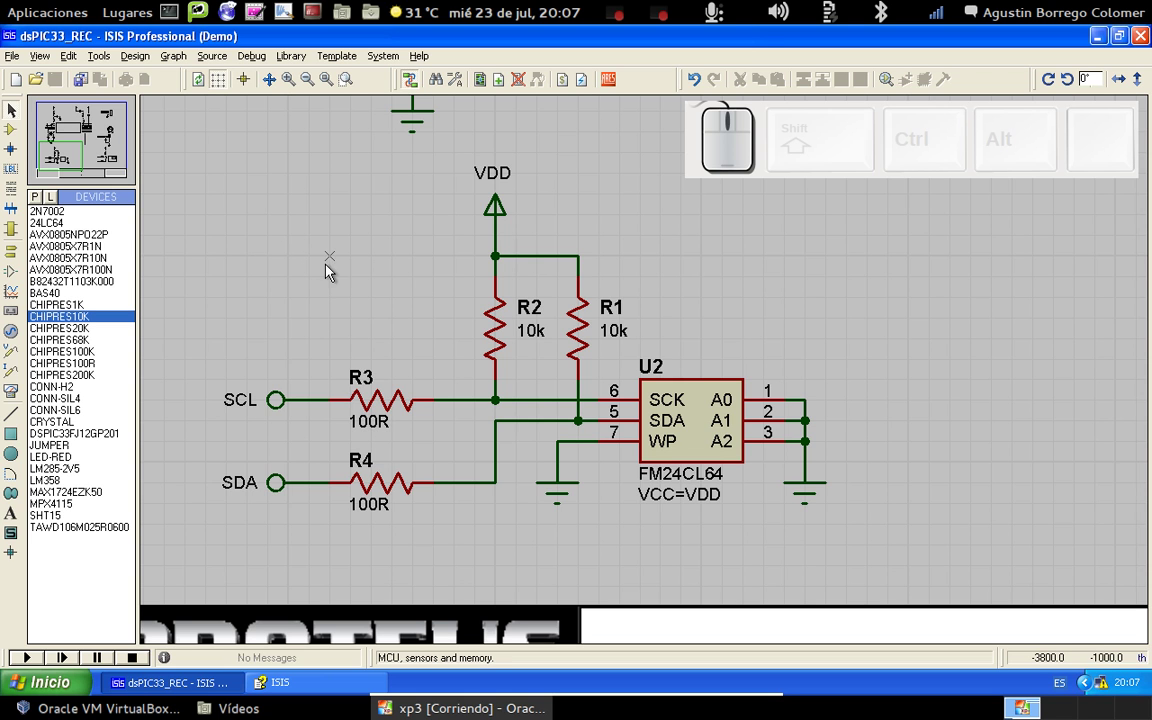
key(x)
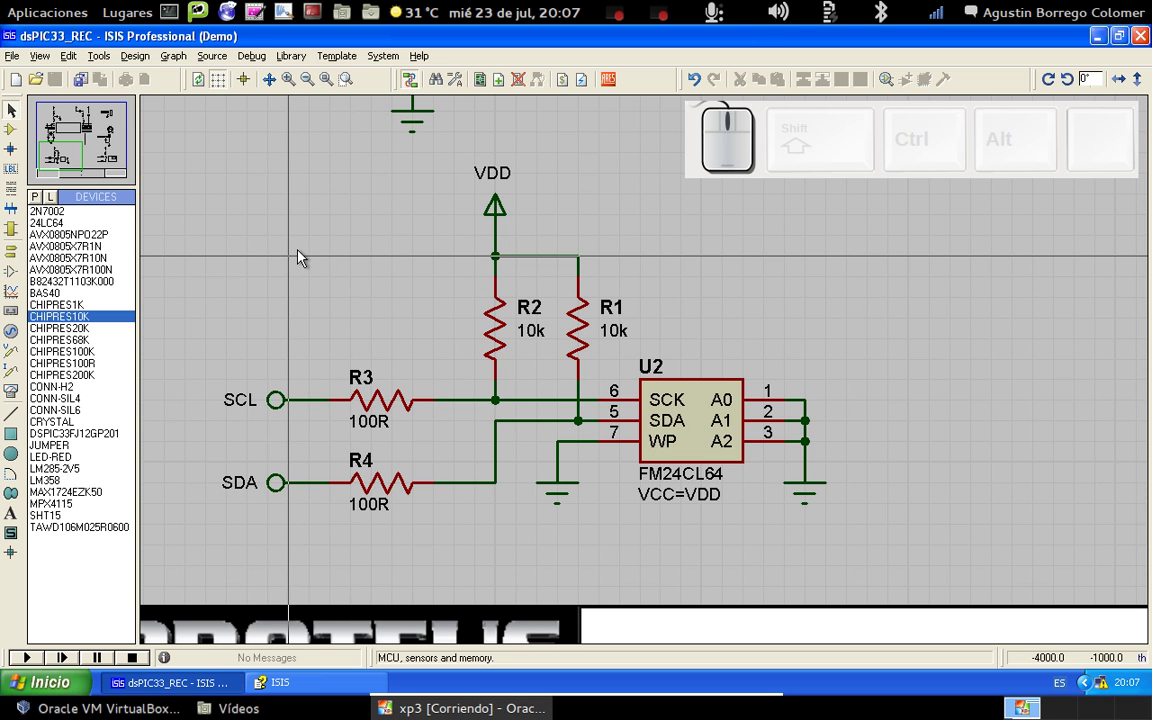
key(x)
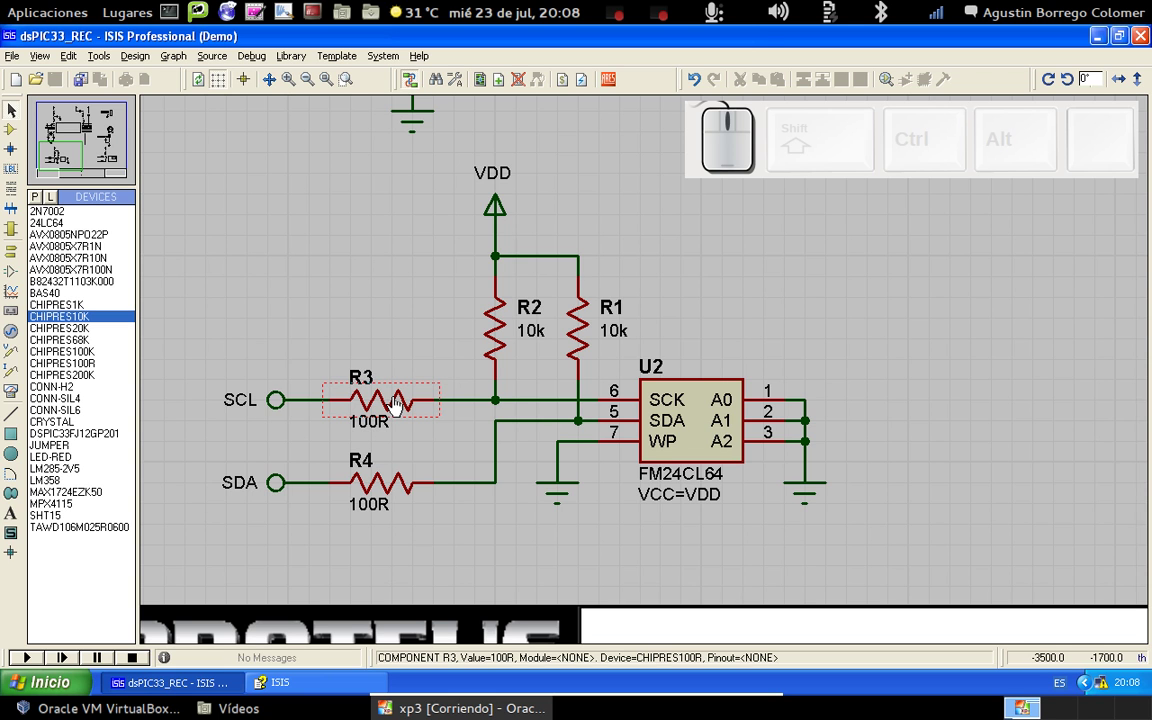
- Select resistor R3 on the SCL line and nudge it down toward the SDA line
click(415, 385)
click(415, 385)
click(415, 385)
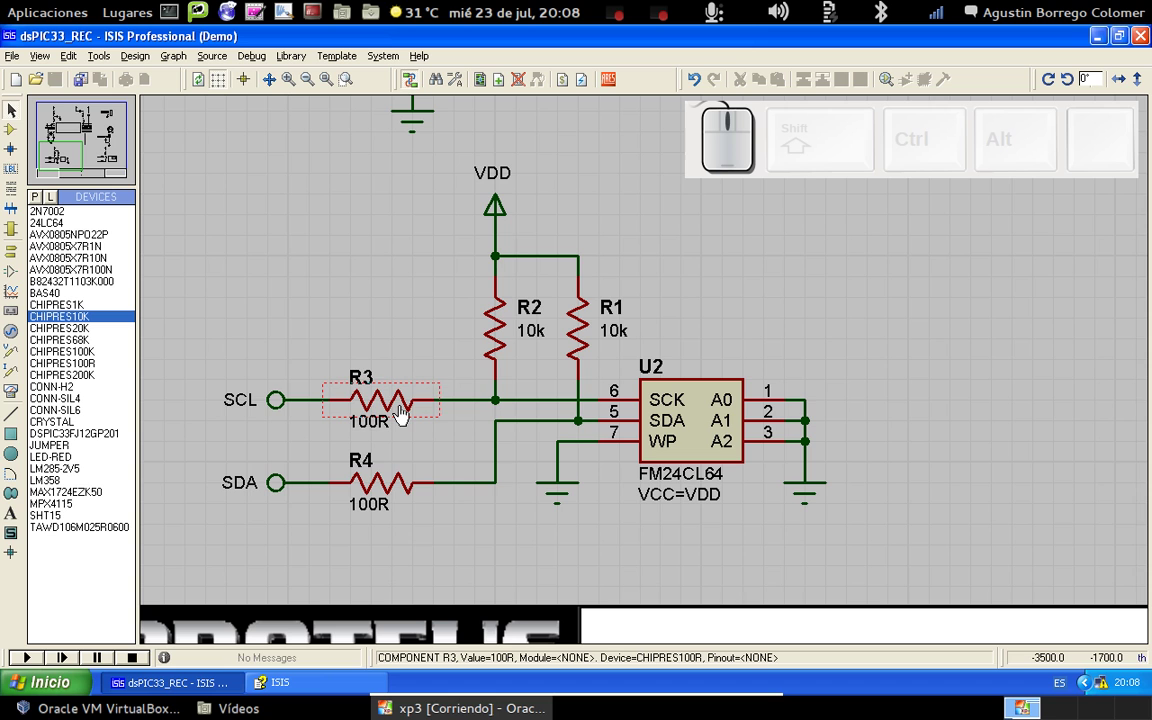
click(406, 412)
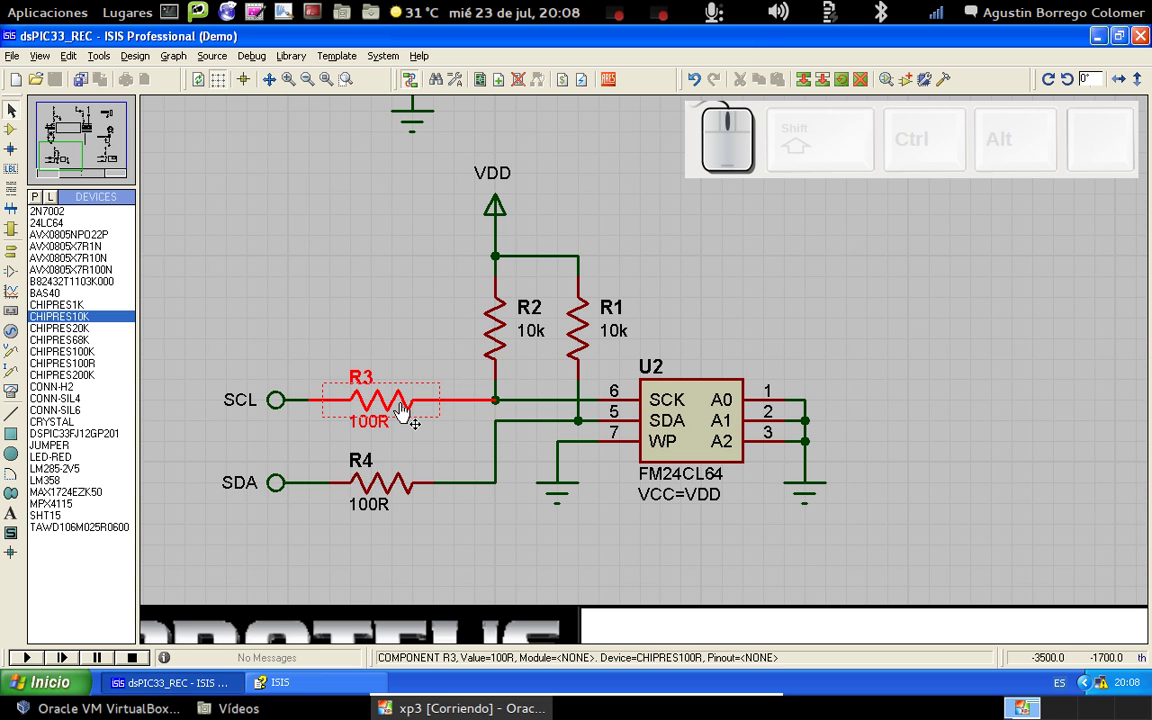
drag(401, 417, 400, 444)
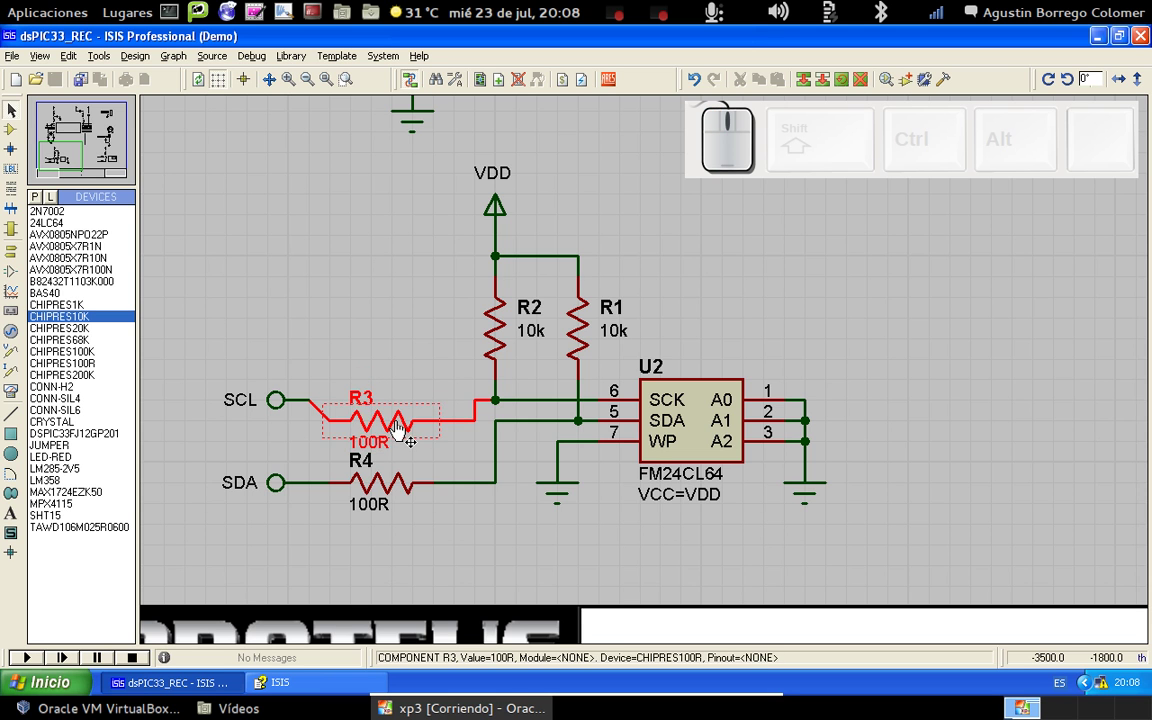
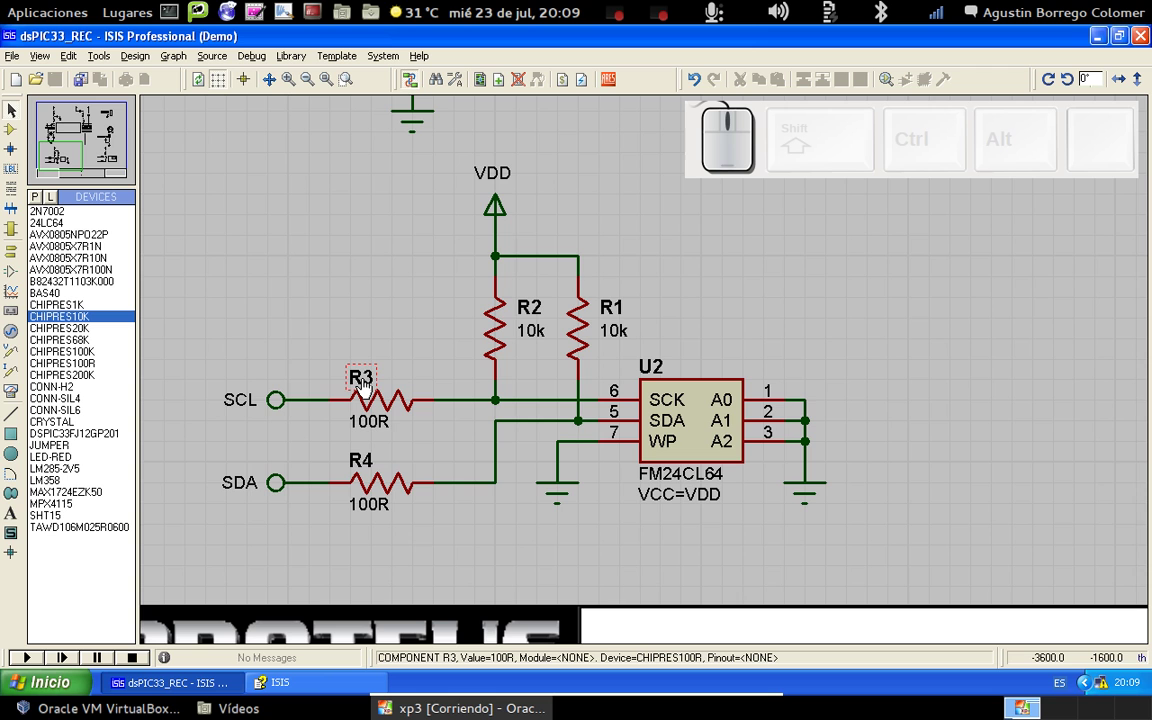
- Place the R3 name label above the resistor and the 100R value label below it
click(369, 385)
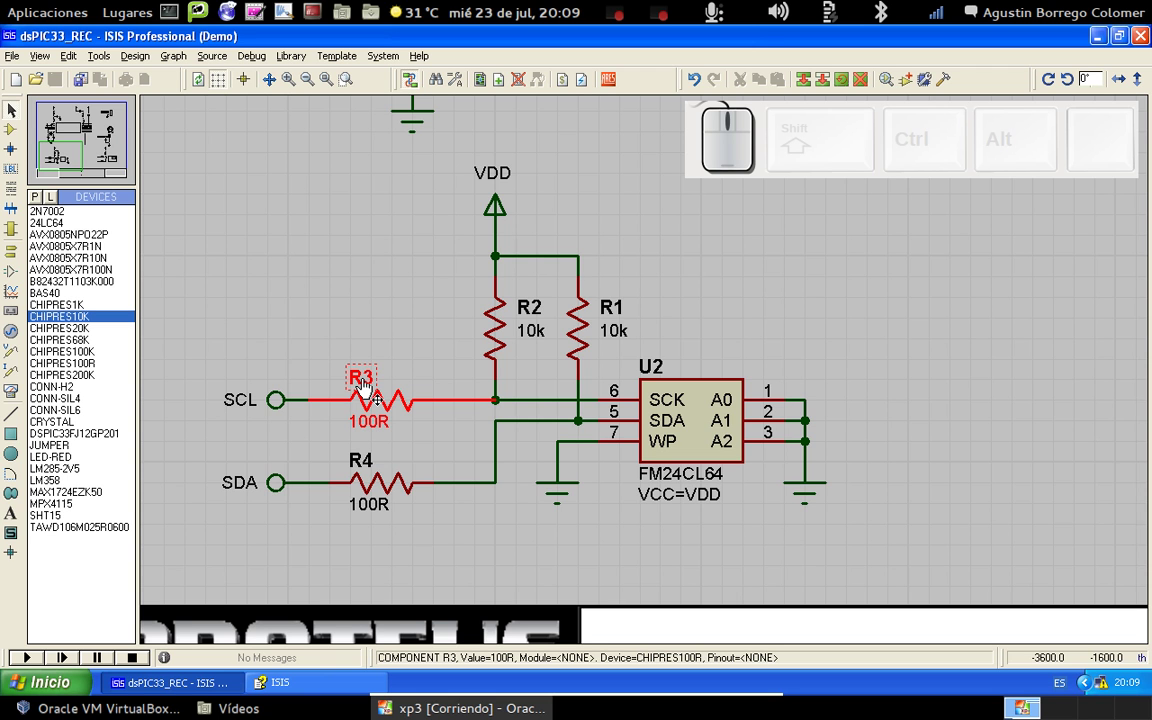
click(423, 359)
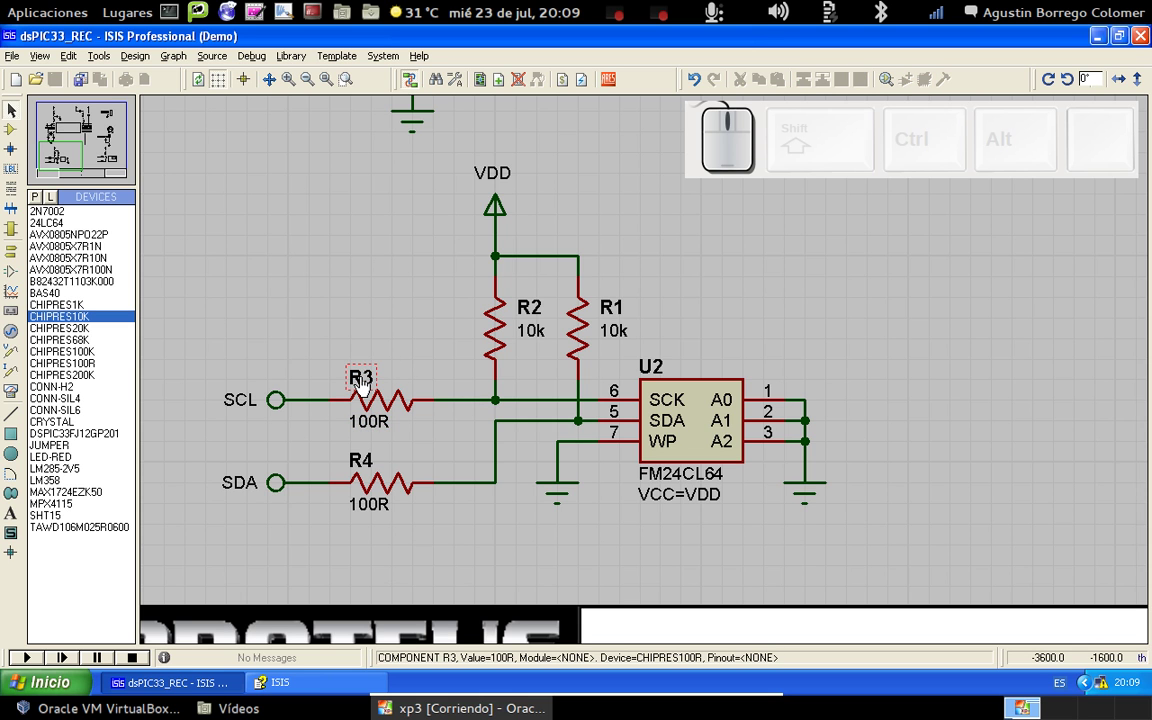
click(367, 383)
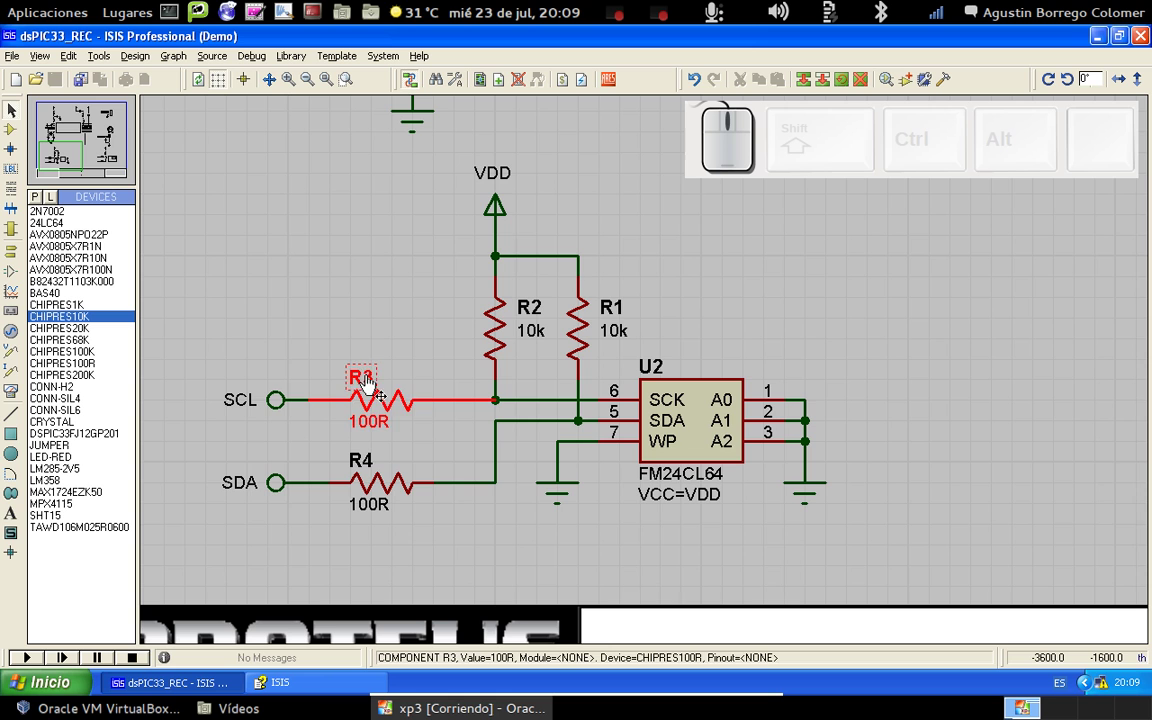
drag(372, 384, 394, 363)
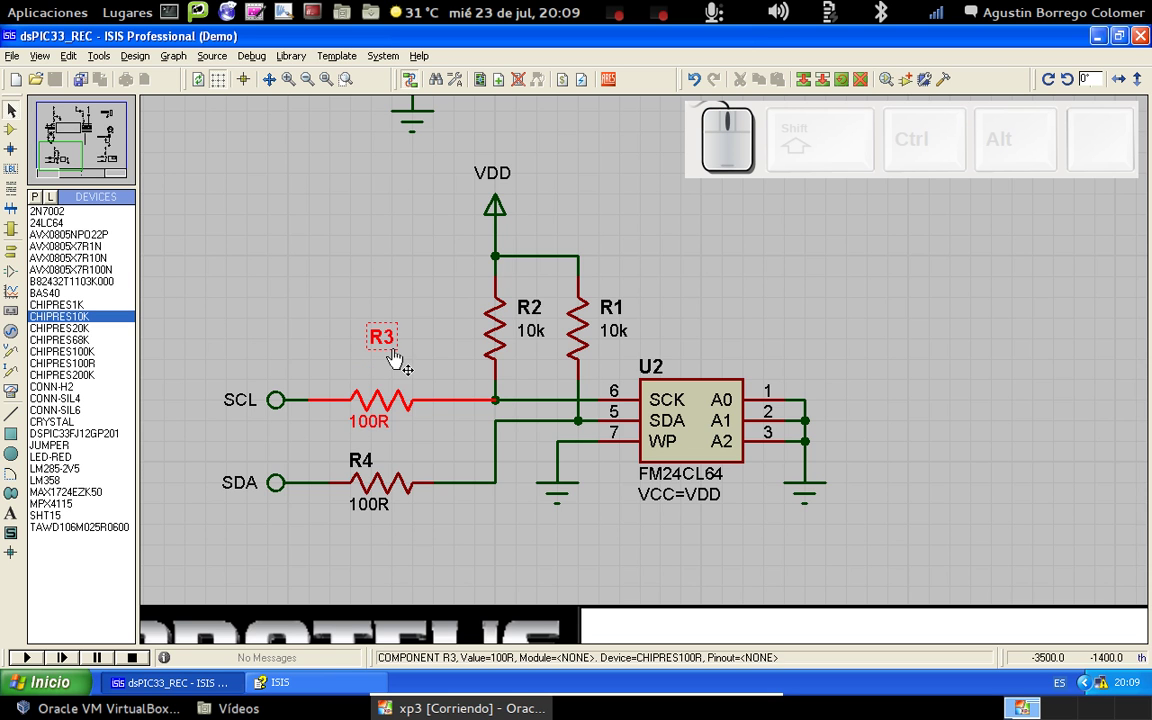
drag(395, 344, 396, 388)
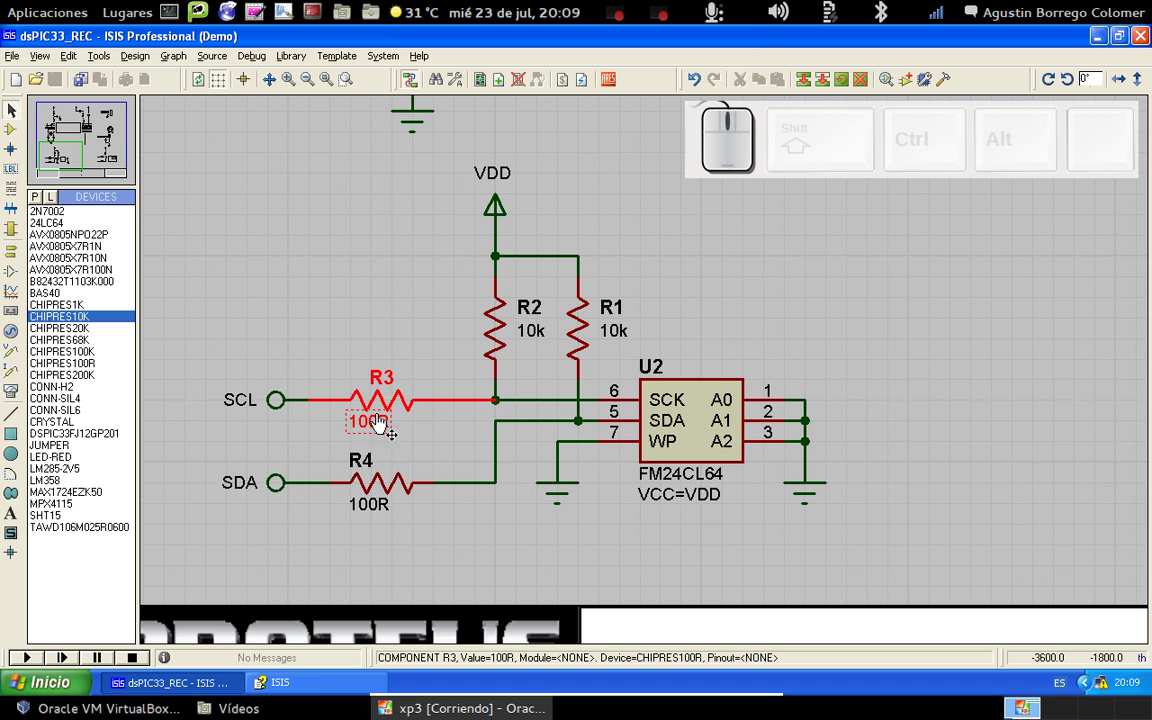
drag(374, 435, 384, 441)
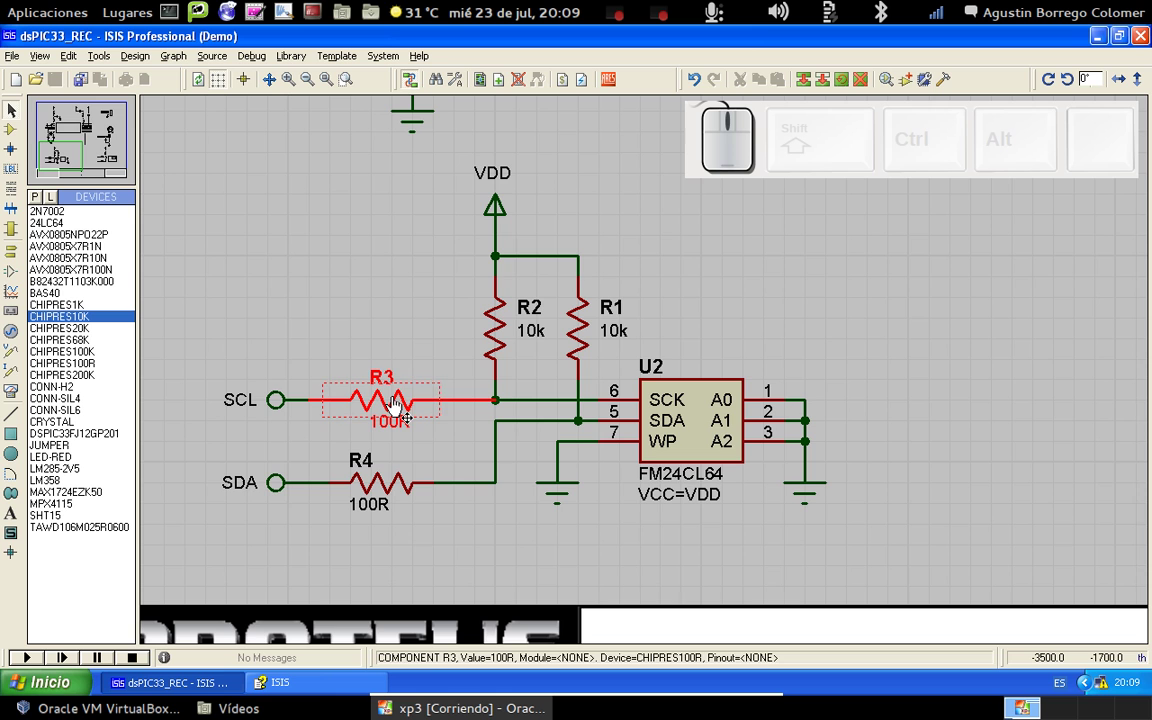
click(439, 314)
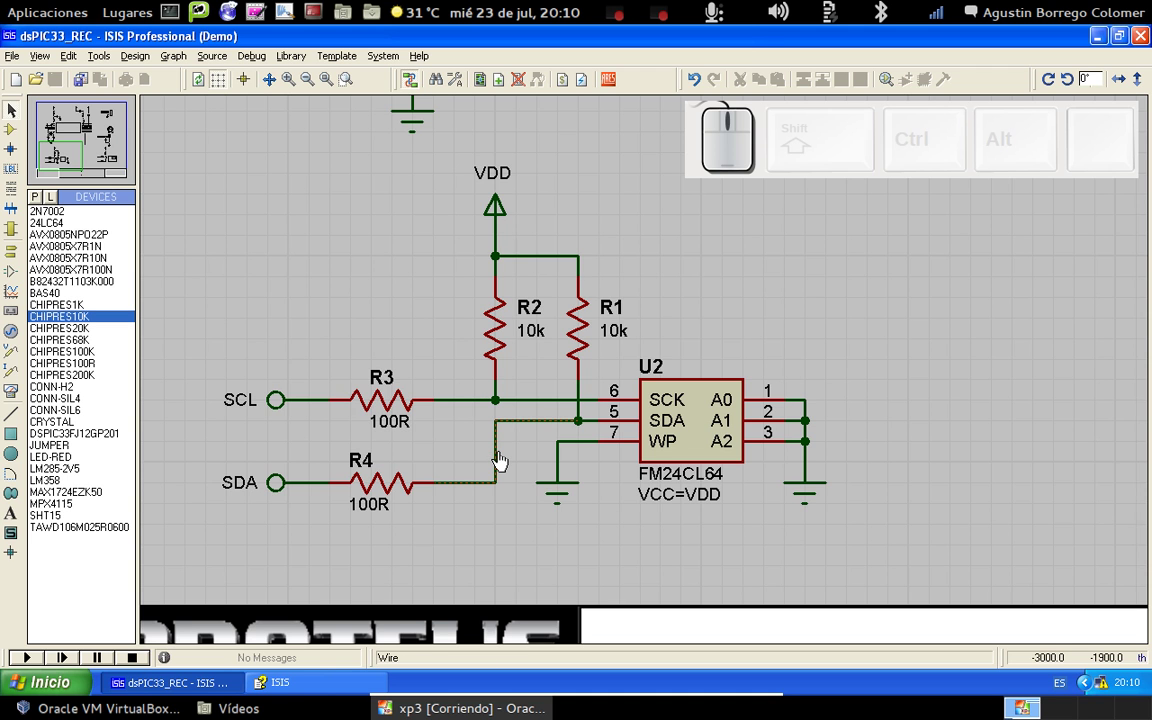
click(504, 458)
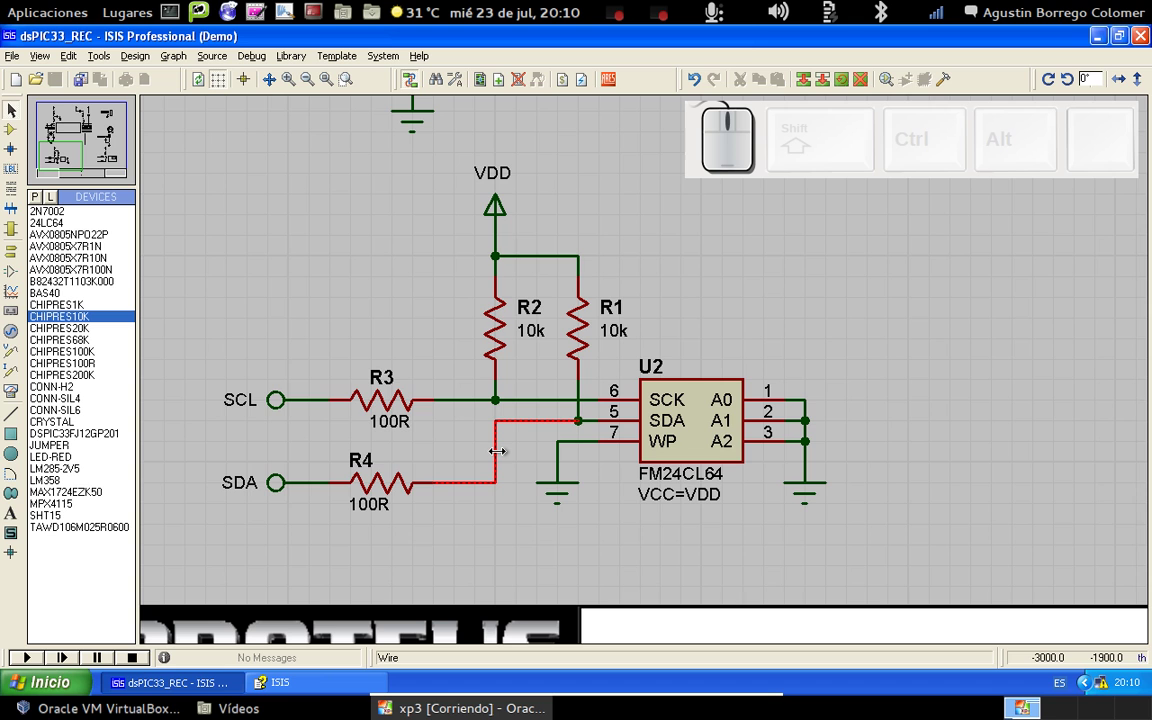
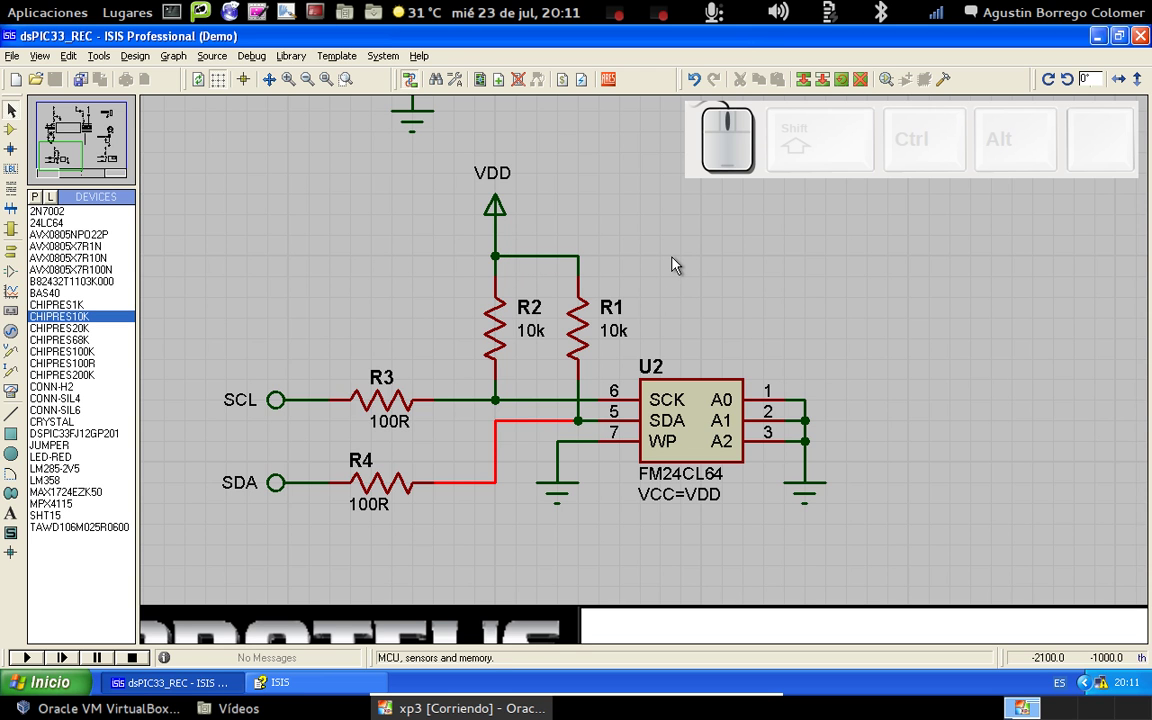
click(676, 265)
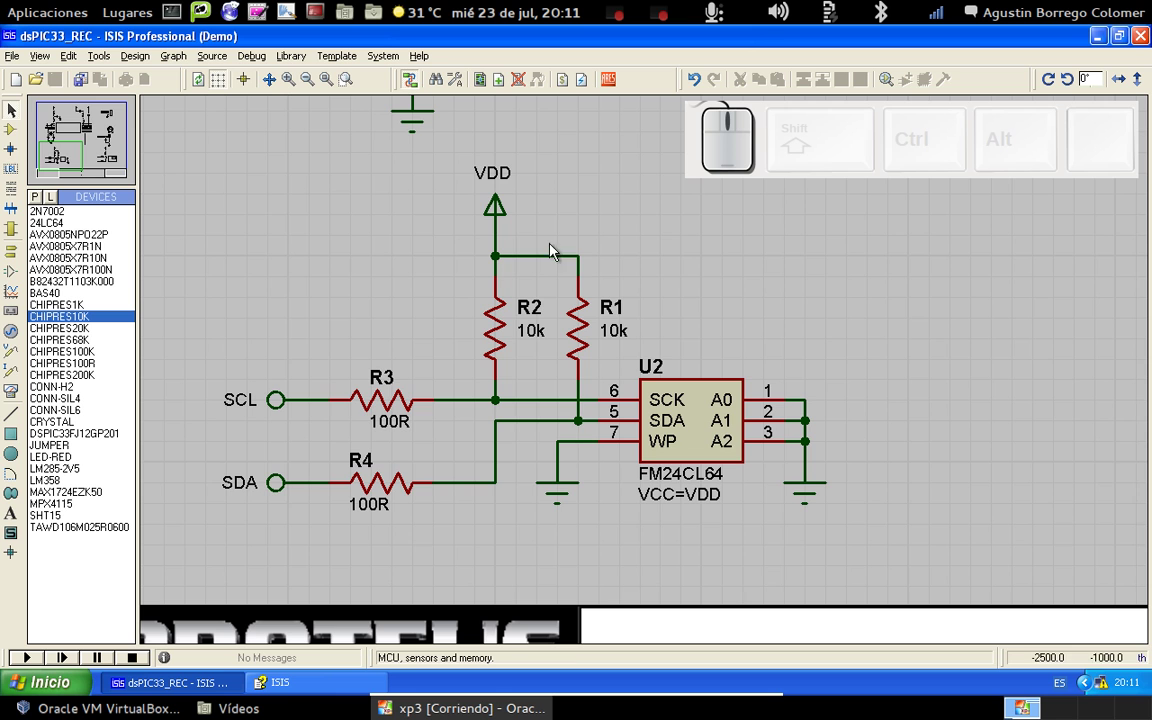
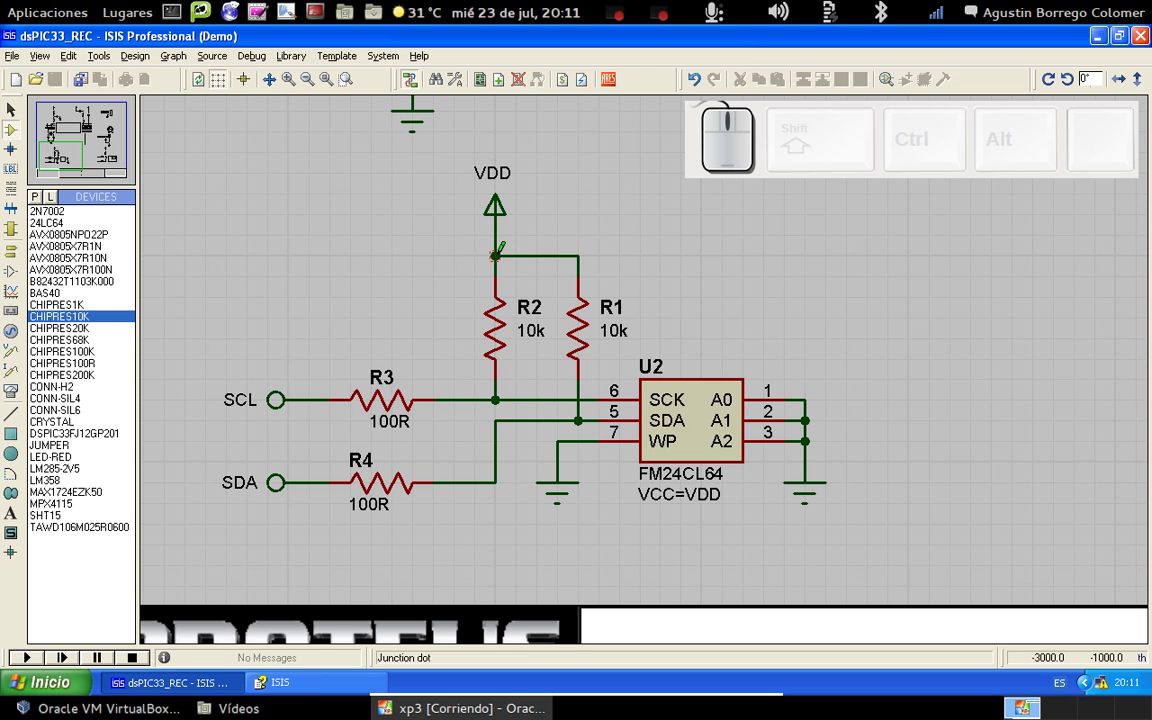
click(505, 261)
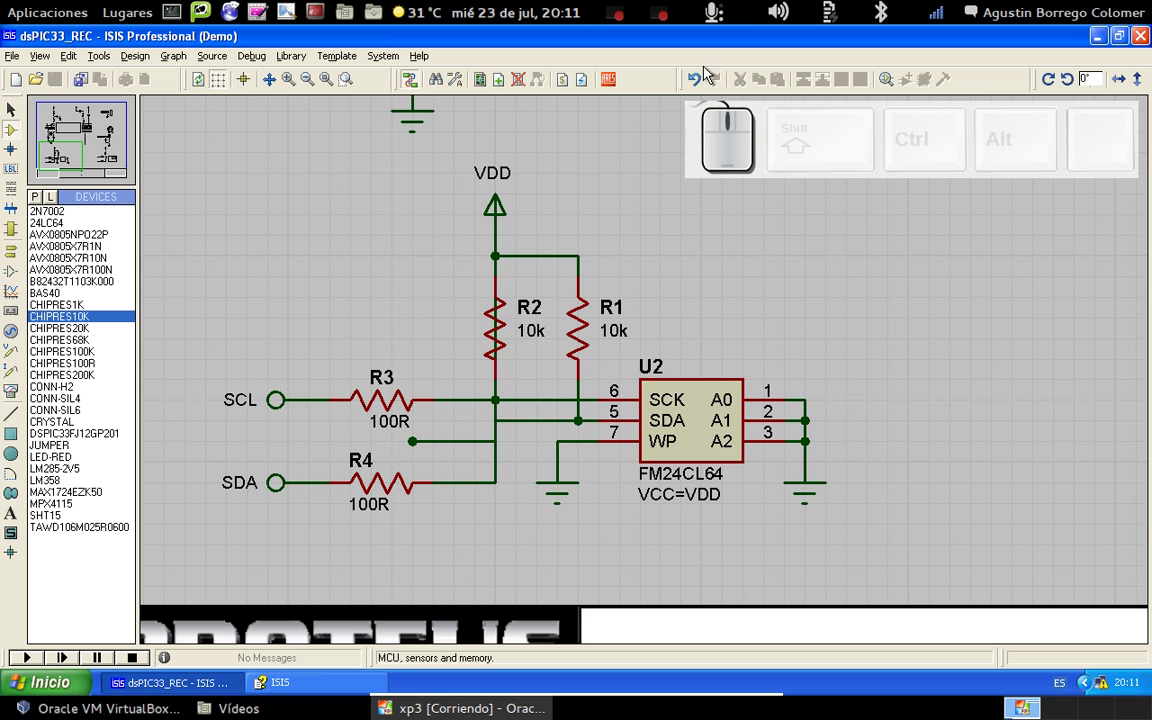
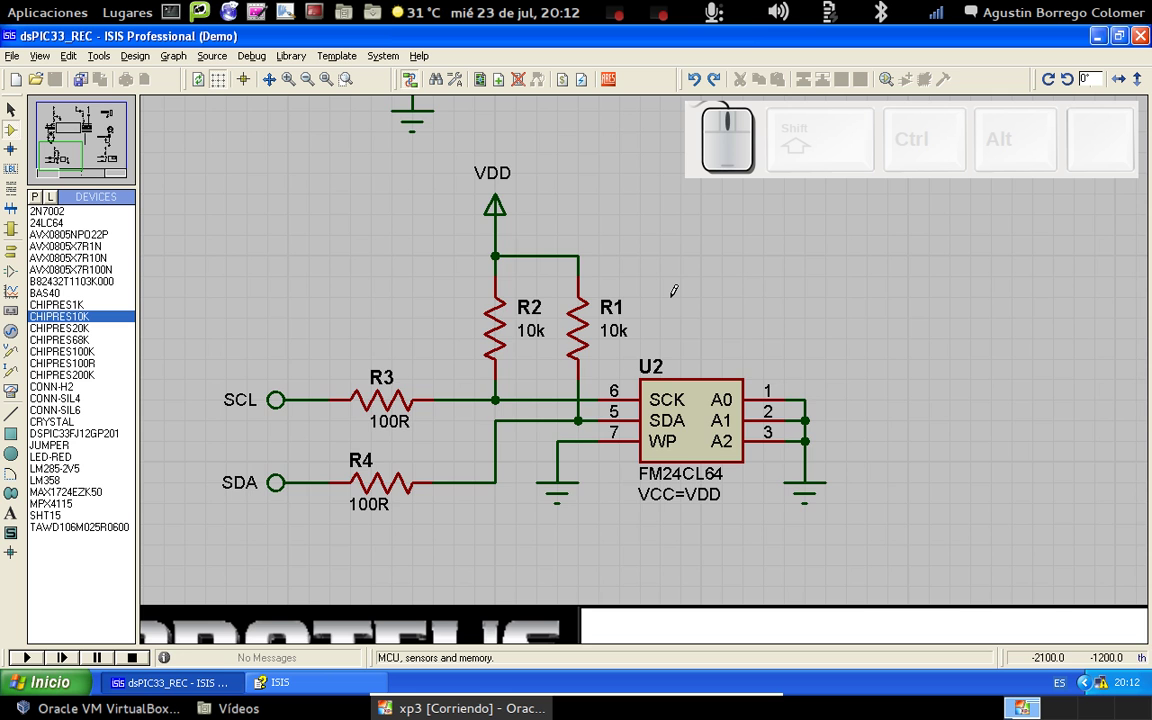
- Scroll the schematic to the SHT15 sensor section with R5 pull-up and R6, R7
scroll(down, 3)
scroll(down, 3)
scroll(up, 3)
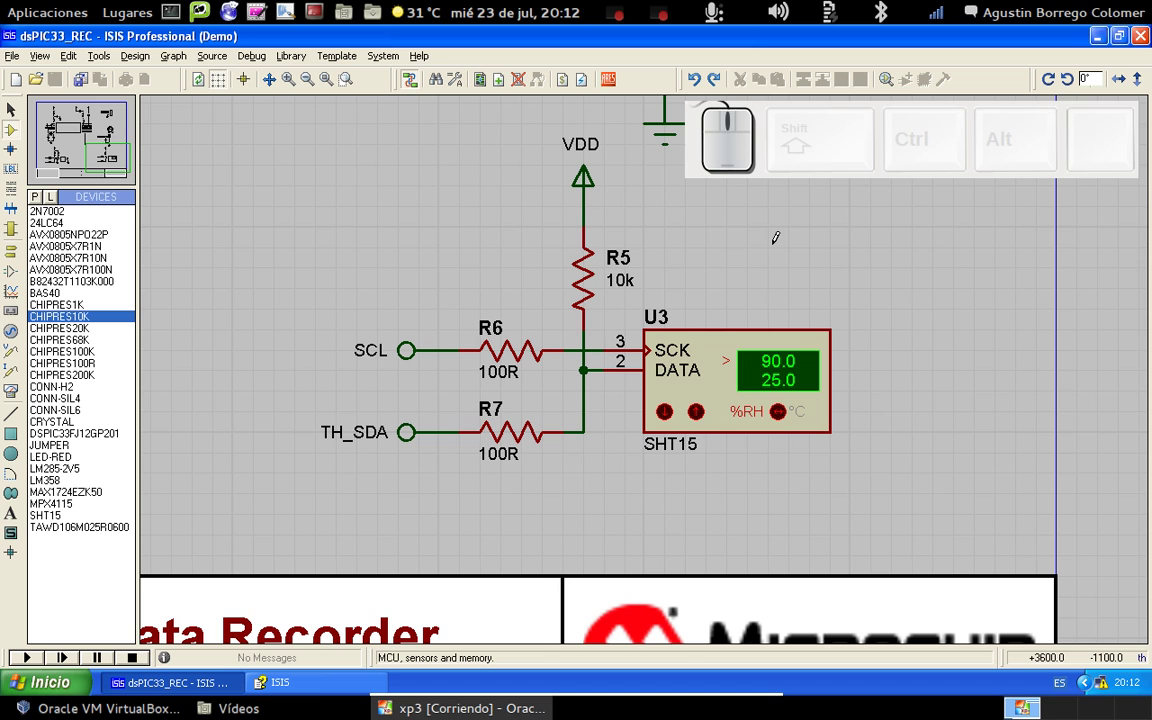
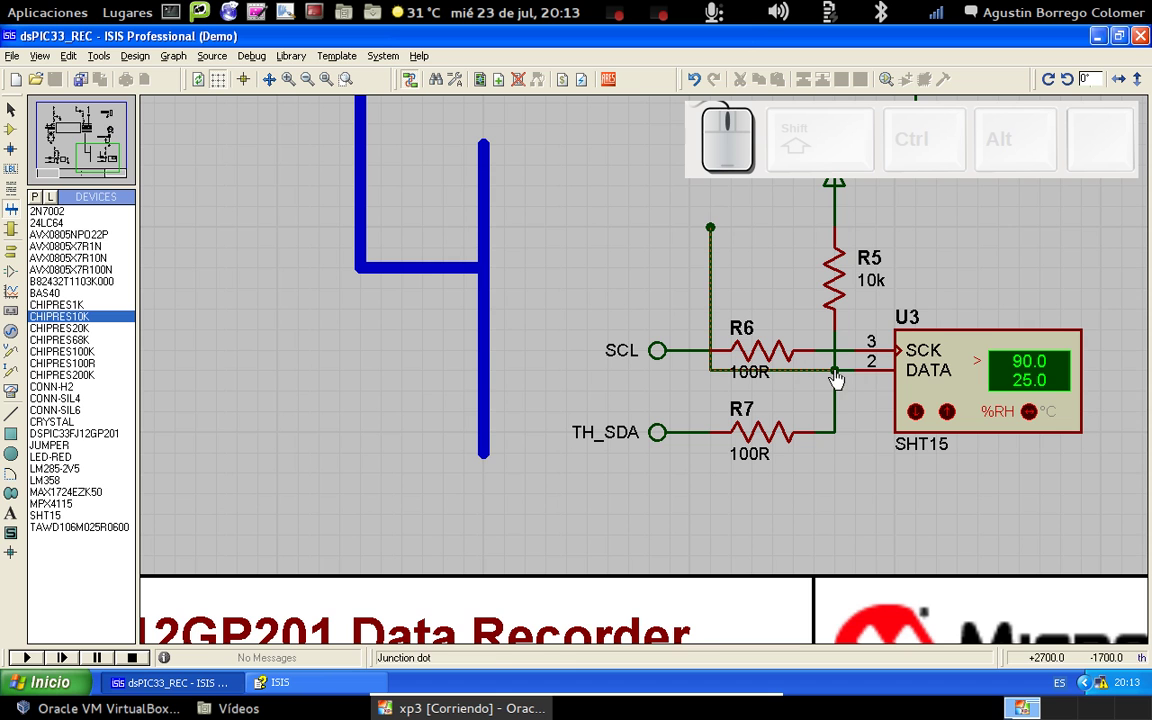
- Undo the stray wire edit so the SHT15 circuit stays unchanged, then leave full-screen view
click(691, 83)
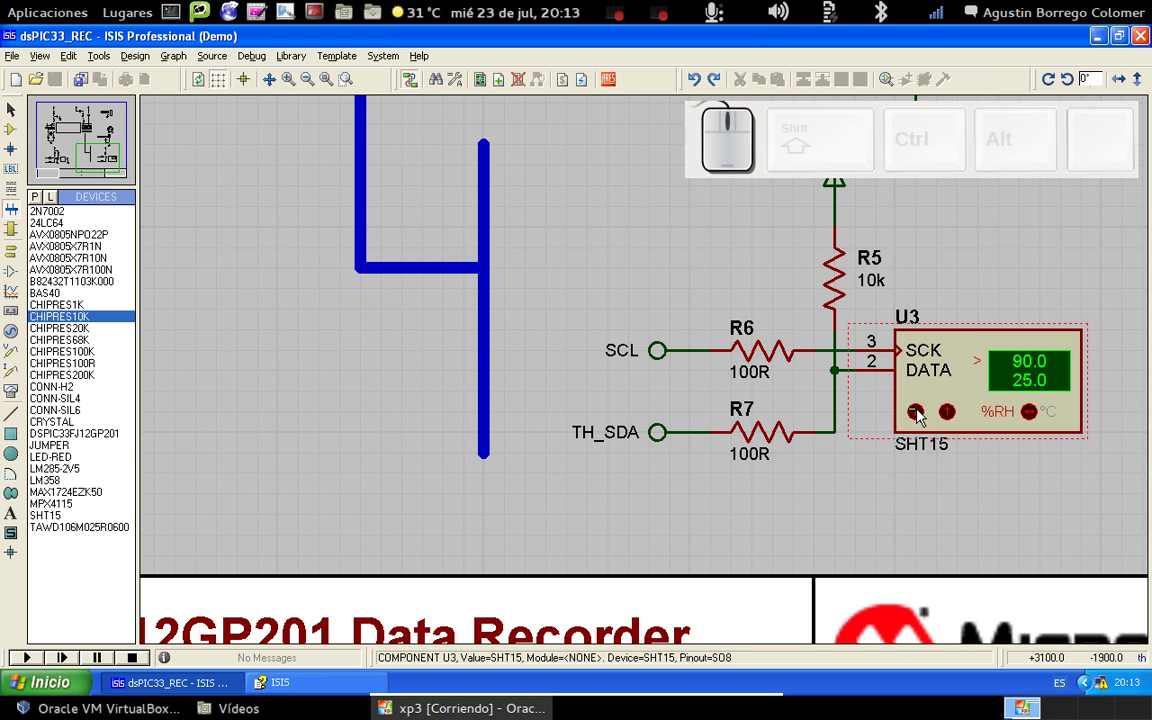
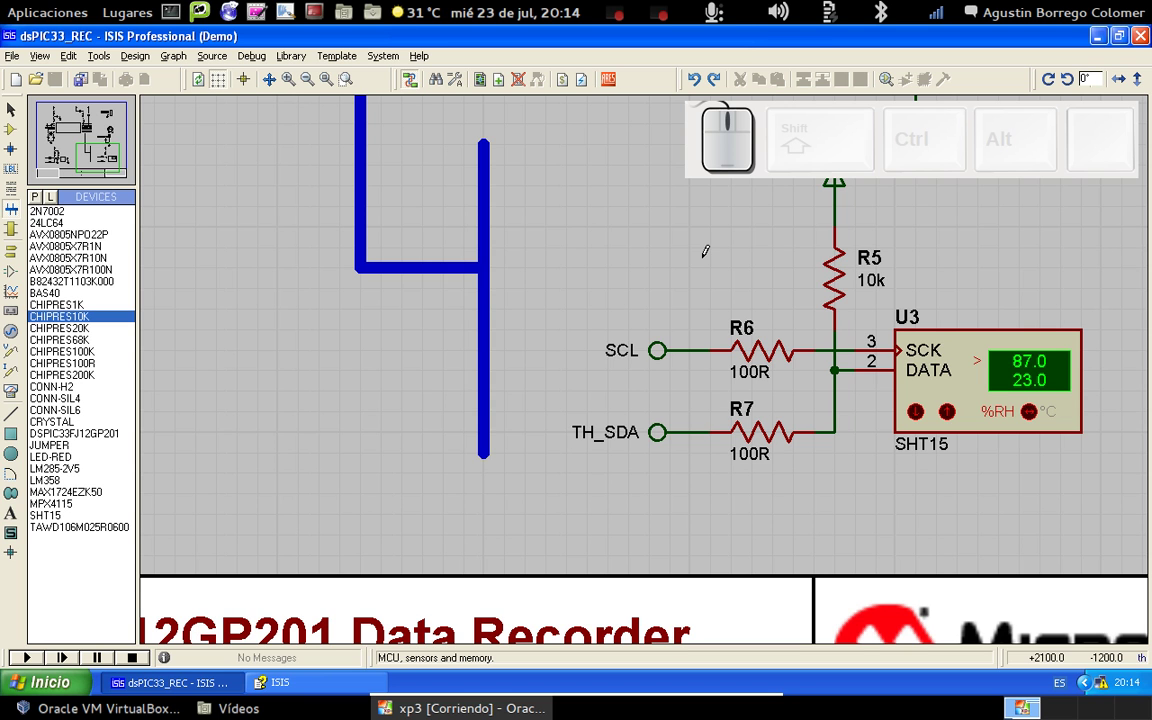
key(alt+l)
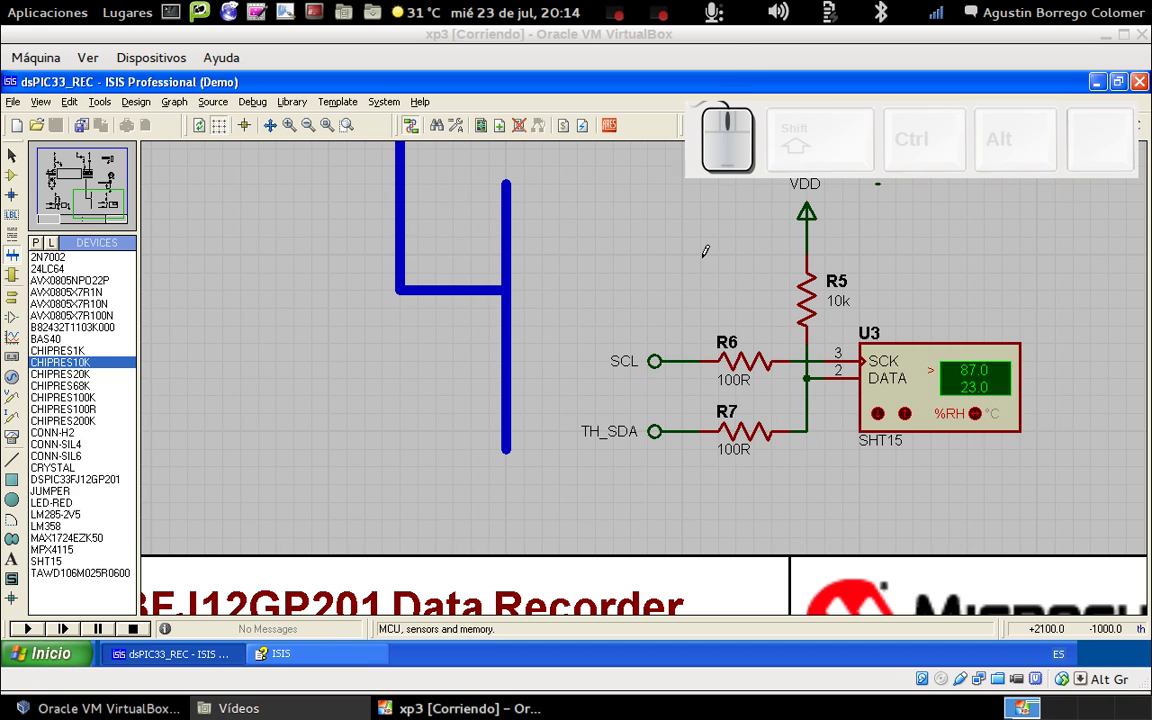